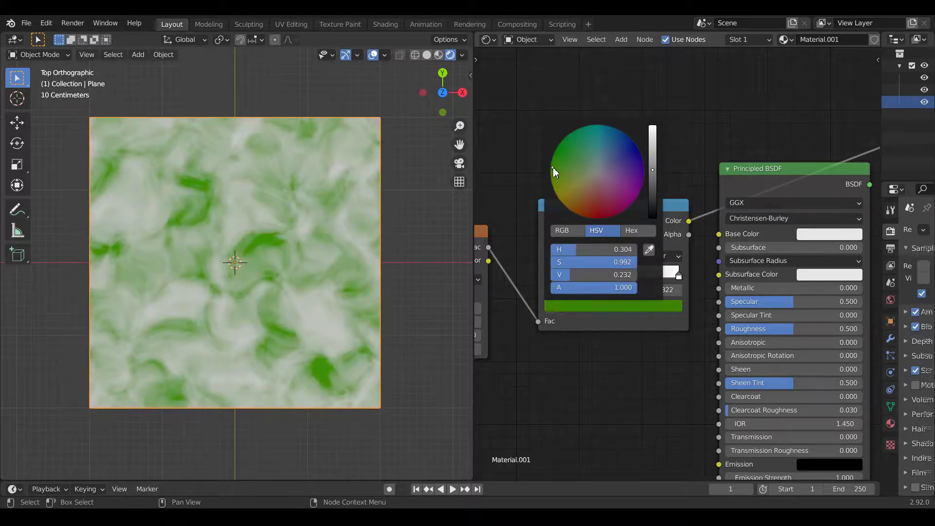
Step: Set the second ColorRamp stop to yellow using the colour picker
click(646, 354)
click(681, 280)
click(595, 278)
click(646, 276)
click(635, 278)
click(619, 306)
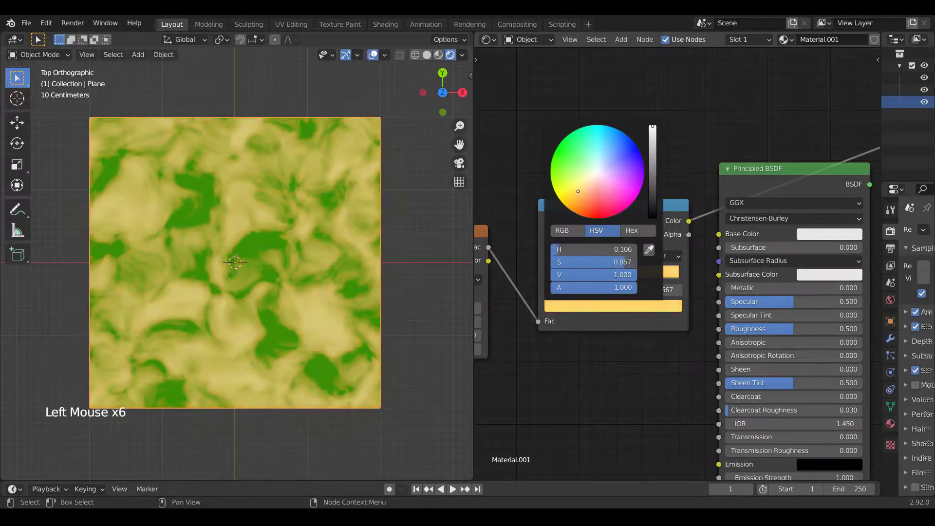
Step: Drag the ramp stops closer together (Pos 0.659) for sharper green-yellow patches
click(604, 281)
double_click(606, 278)
click(640, 277)
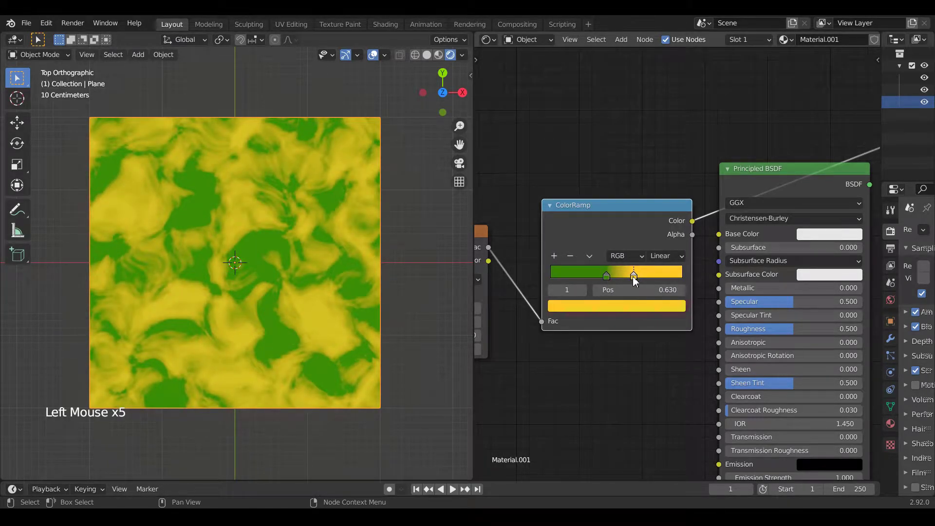
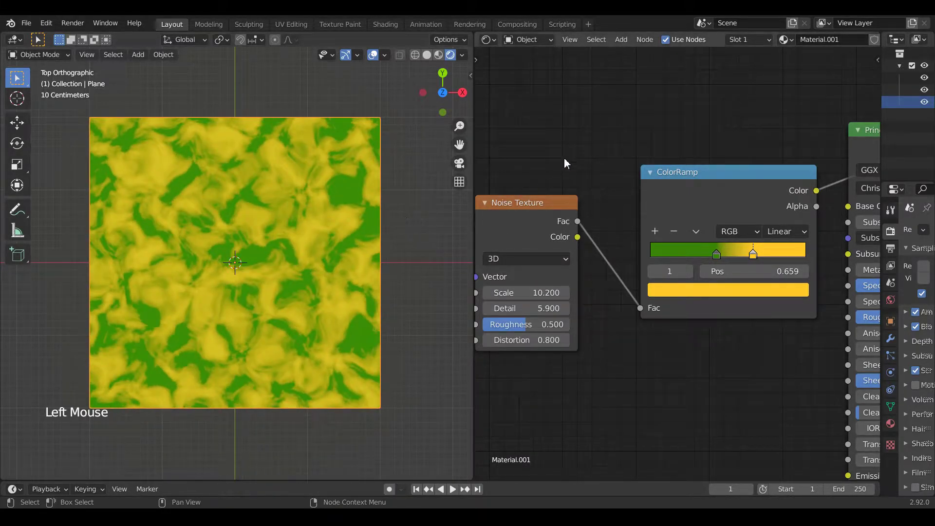
Step: Connect the ColorRamp Color output to the Principled BSDF Base Color input
scroll(down, 3)
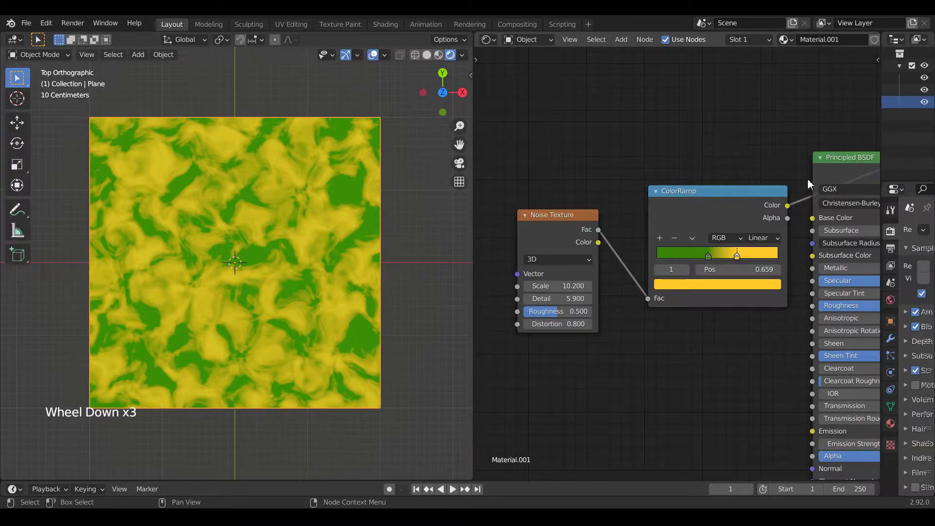
click(788, 207)
click(828, 153)
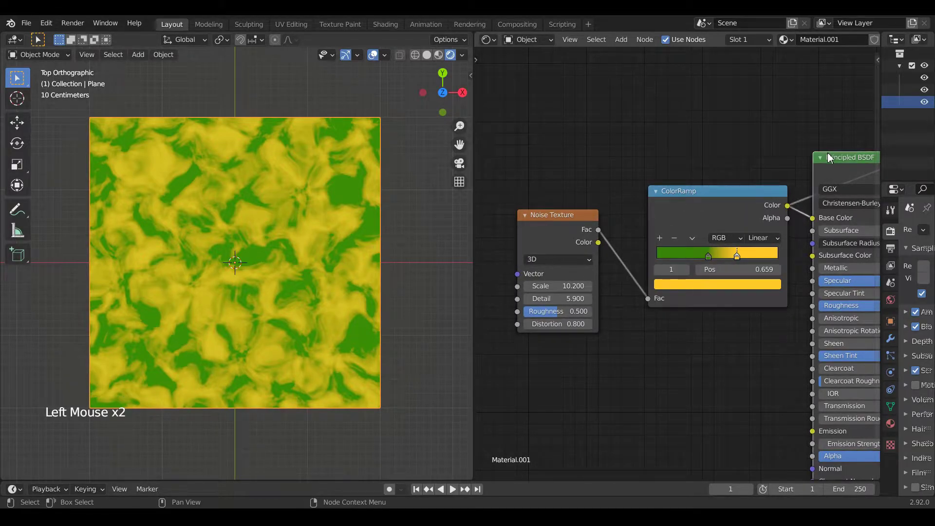
click(828, 154)
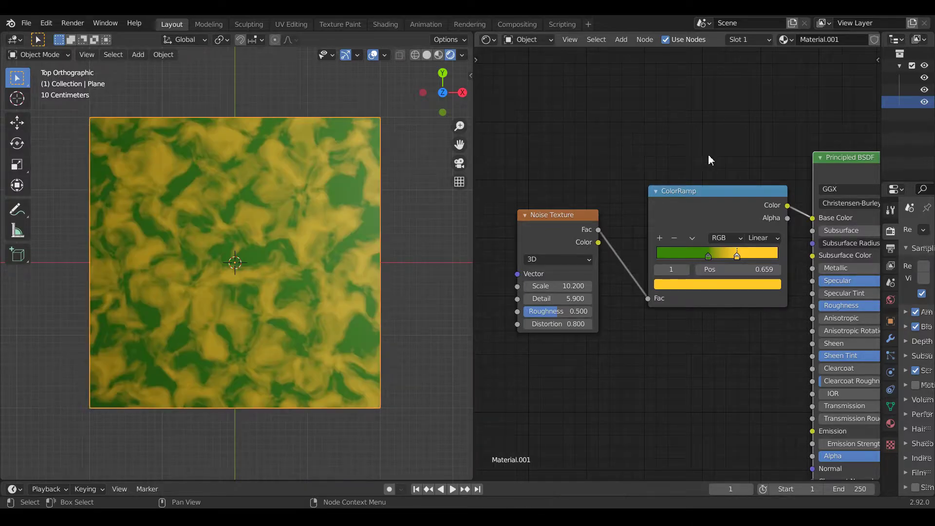
Step: Raise the Principled BSDF roughness to 0.627
key(a)
key(g)
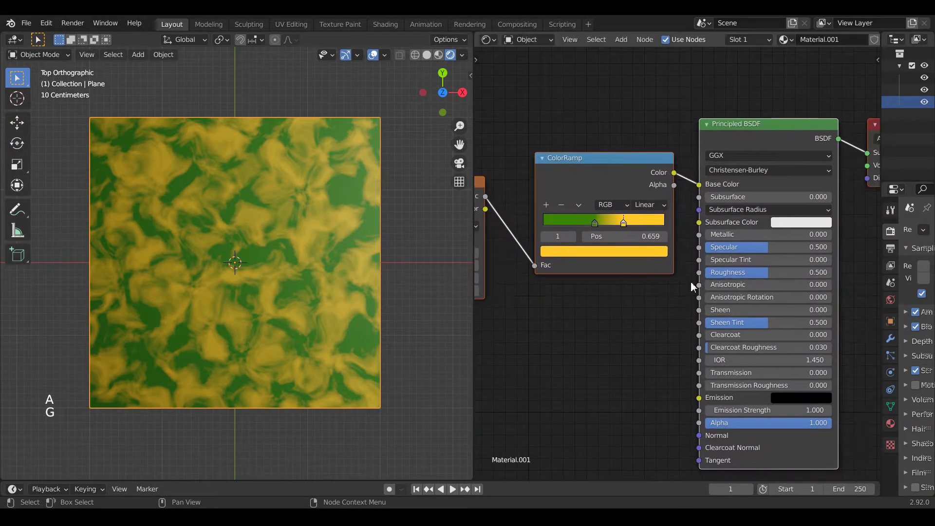
click(734, 277)
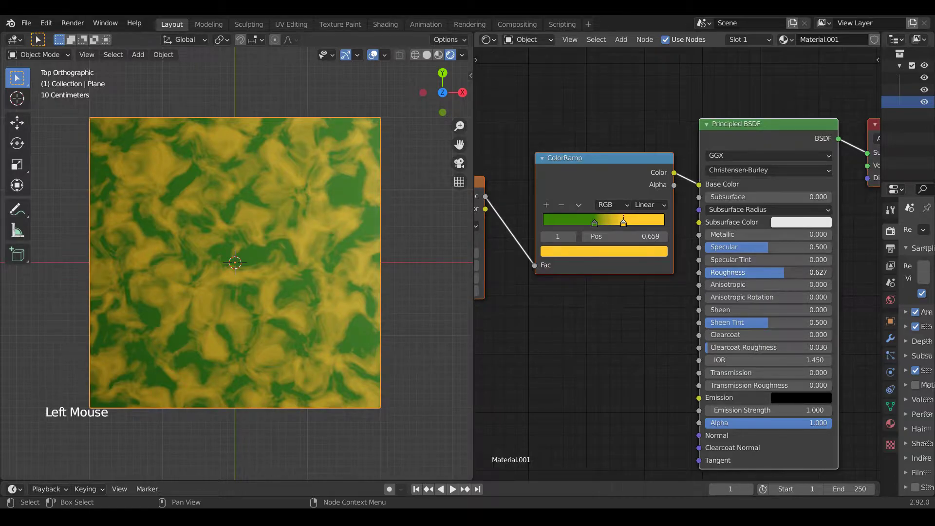
click(646, 321)
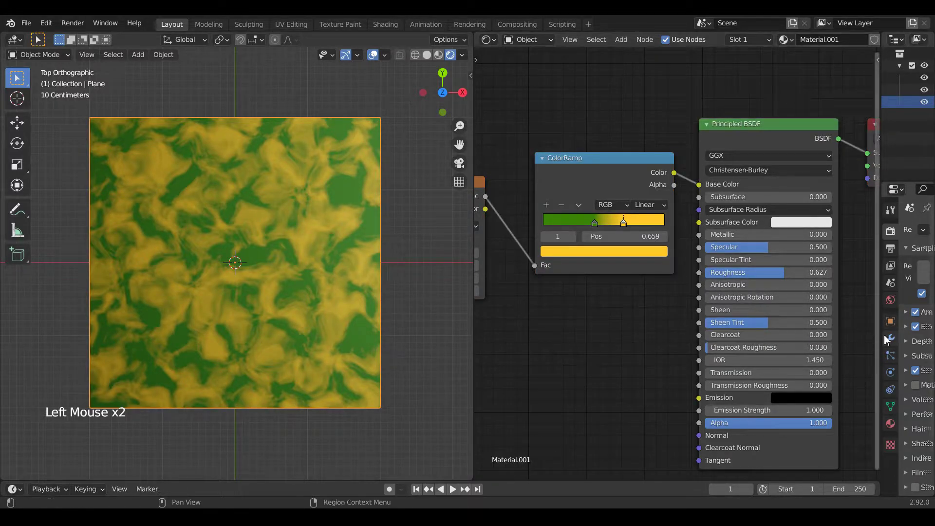
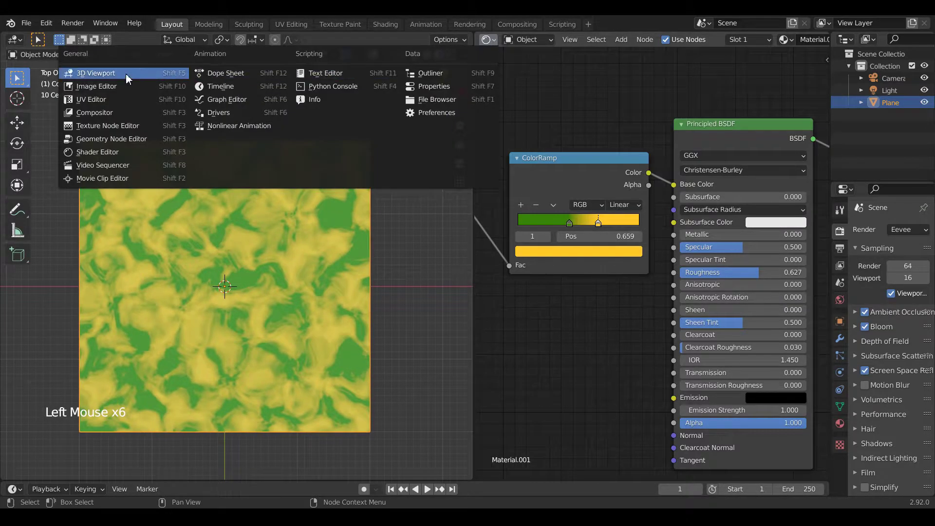
Step: Switch the right area to the Image Editor and bring up the New Image settings
key(Tab)
scroll(up, 3)
scroll(down, 3)
key(Tab)
Step: Create a blank 1024×1024 image named Diffuse_Texture
click(639, 43)
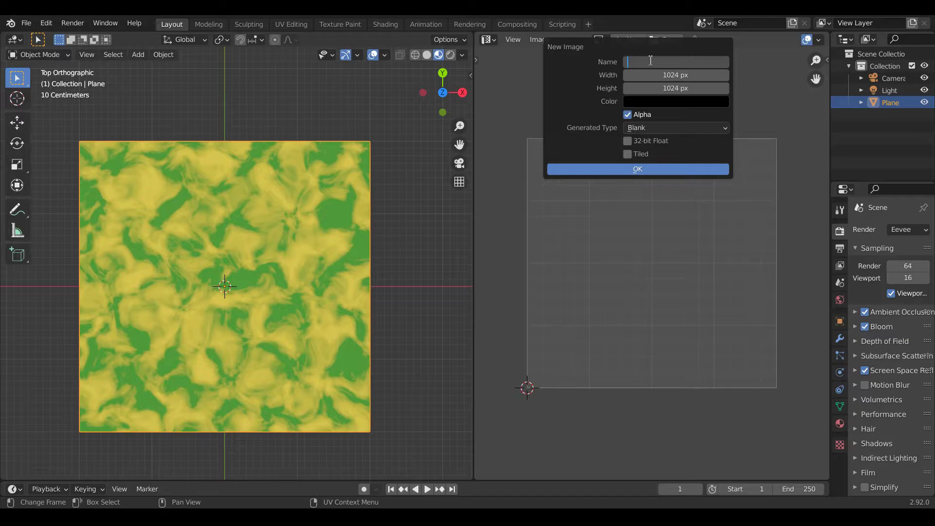
key(f)
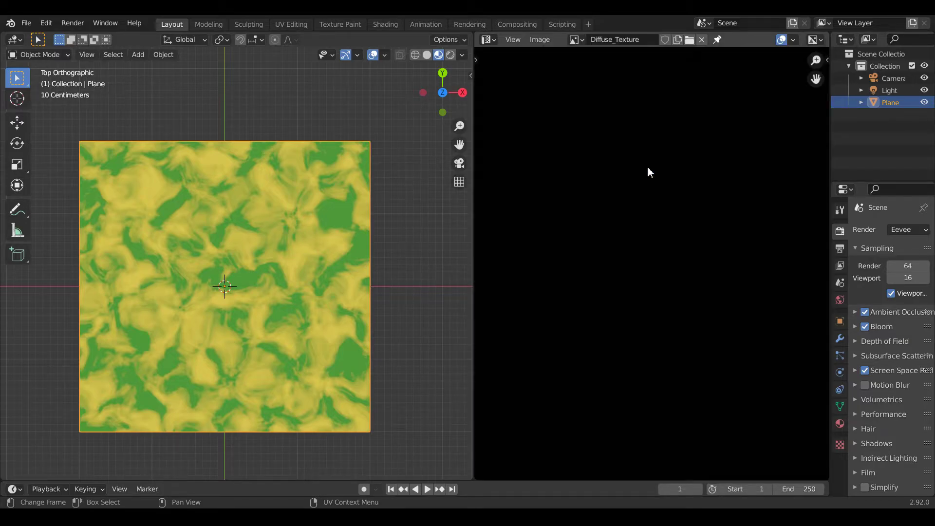
scroll(down, 3)
Step: Return the right area to the Shader Editor showing the plane material
click(487, 42)
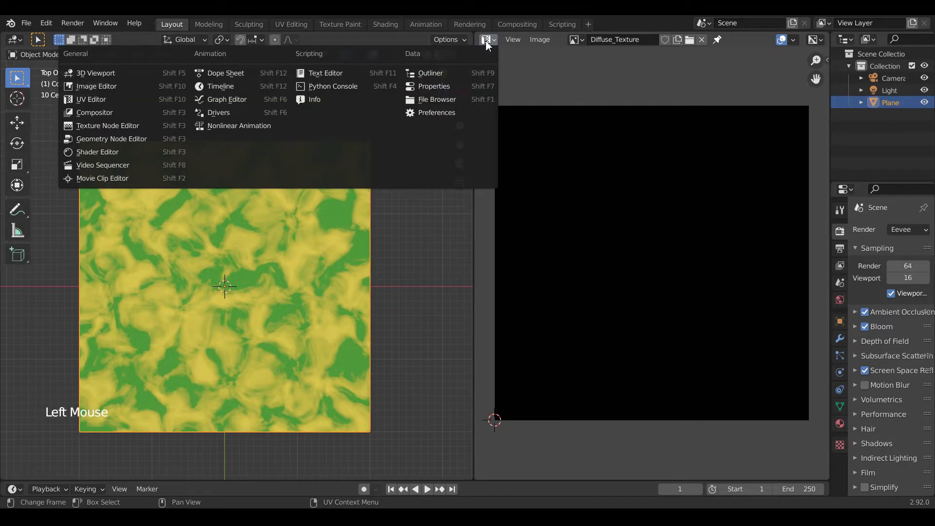
click(490, 43)
click(574, 128)
scroll(down, 3)
Step: Add an Image Texture node to the material via the Shift+A search
click(596, 140)
key(a)
key(g)
click(608, 234)
key(shift+a)
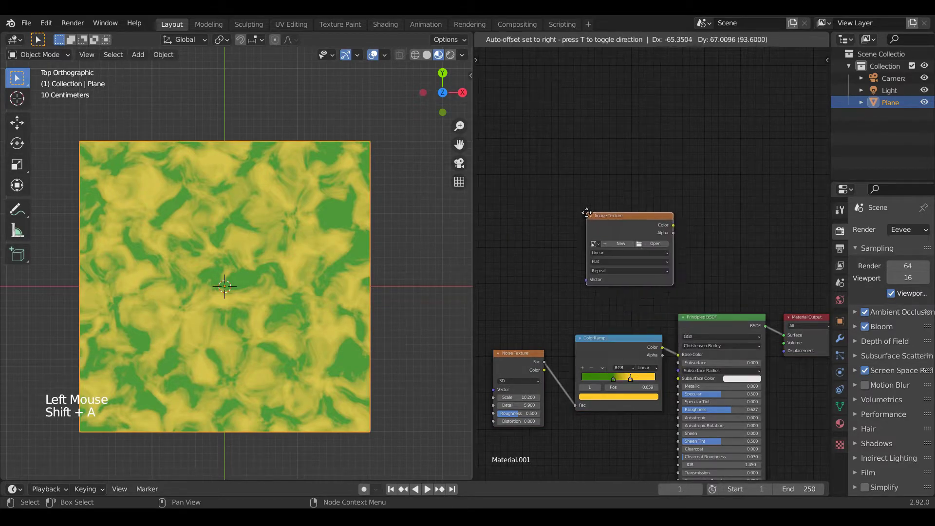
Step: Assign the Diffuse_Texture image to the new Image Texture node
scroll(up, 3)
click(541, 216)
scroll(up, 3)
click(603, 156)
Step: Set the render engine to Cycles with GPU Compute and scroll to the Bake section
click(902, 229)
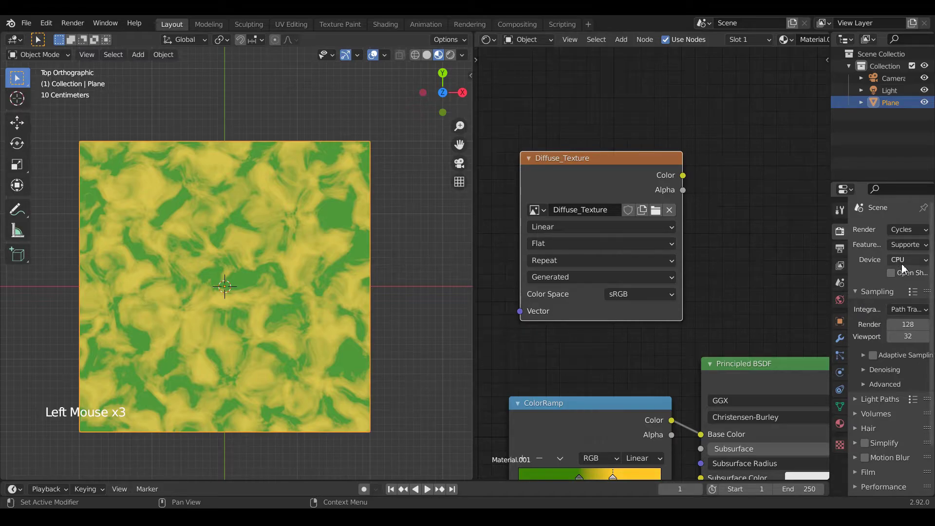
click(906, 262)
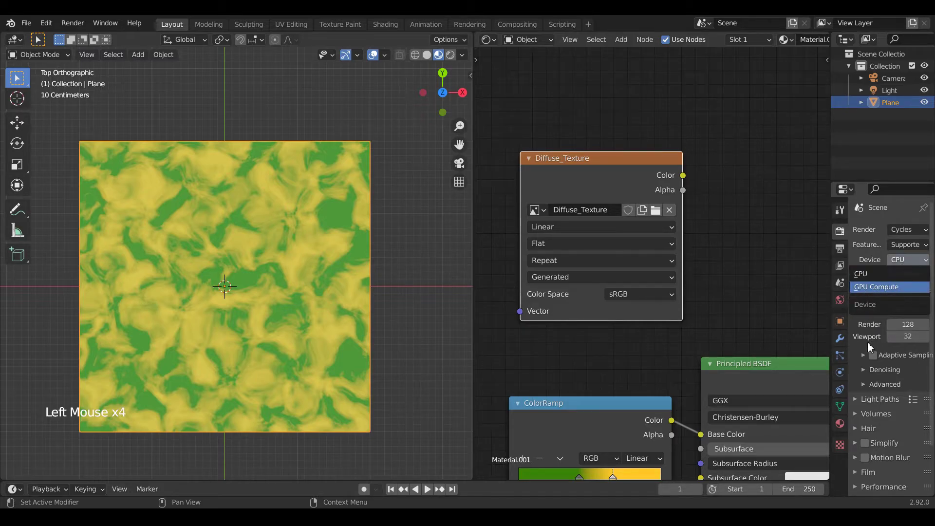
scroll(down, 3)
click(858, 448)
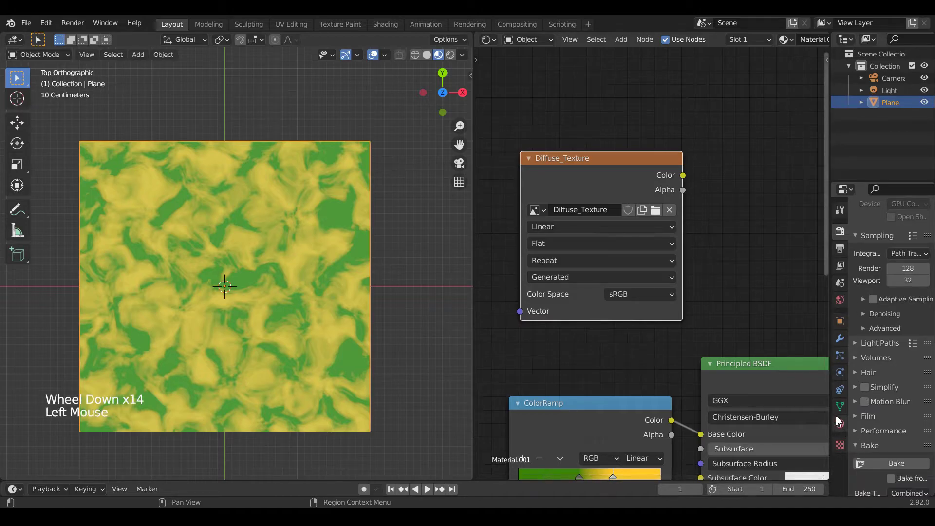
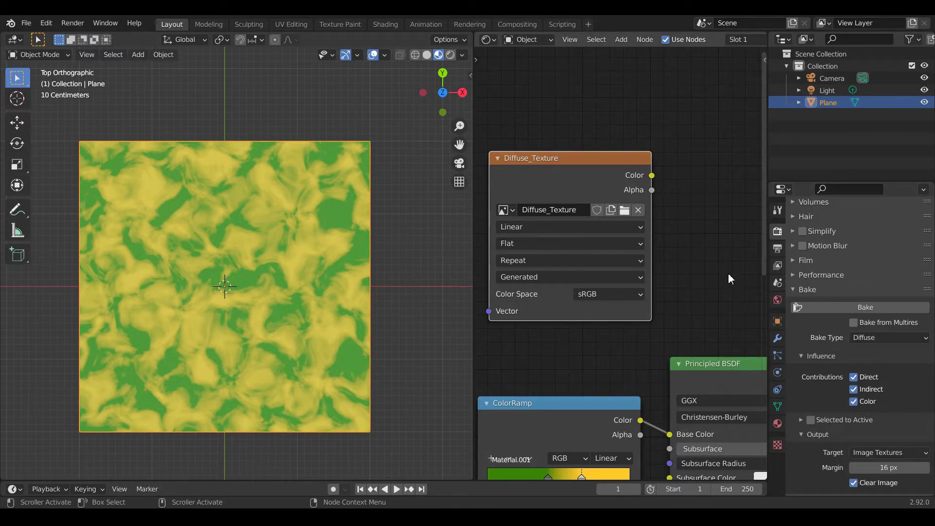
Step: Uncheck Direct and Indirect bake influence, keeping Color, and show Diffuse_Texture again
click(858, 391)
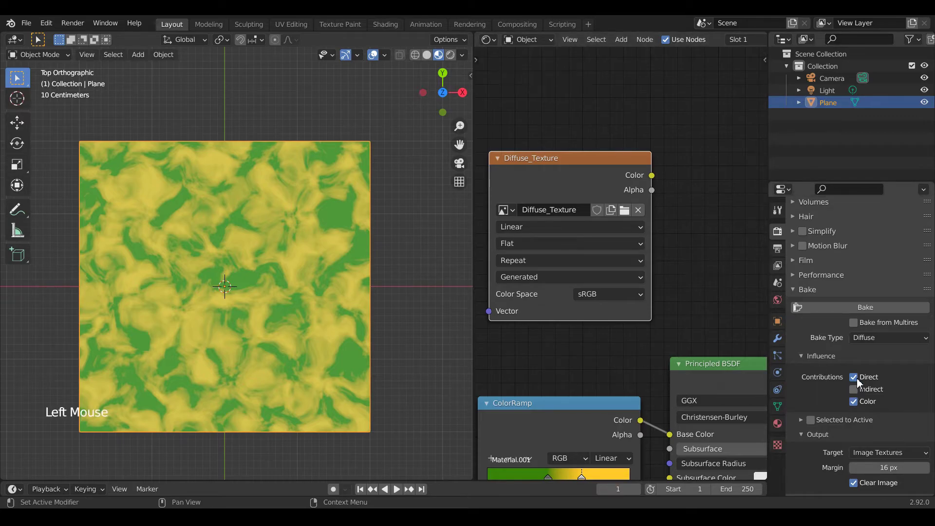
click(855, 379)
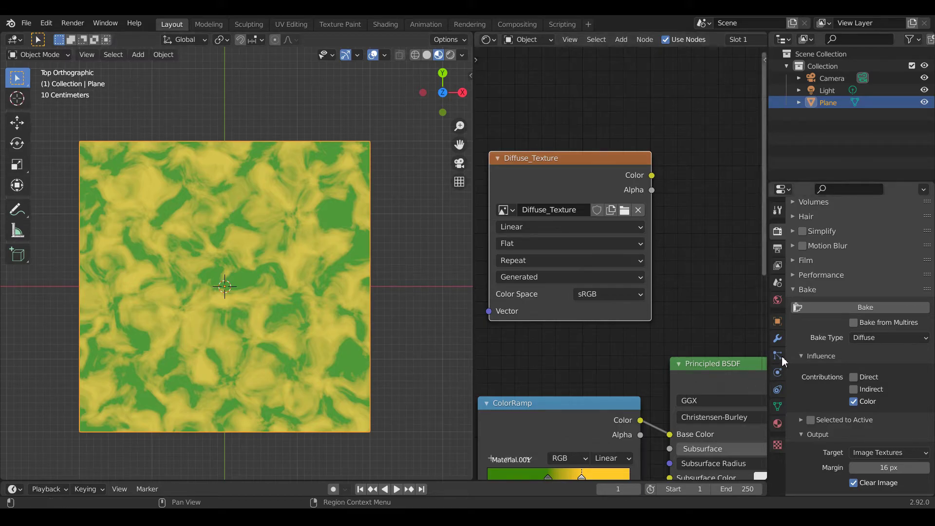
click(489, 44)
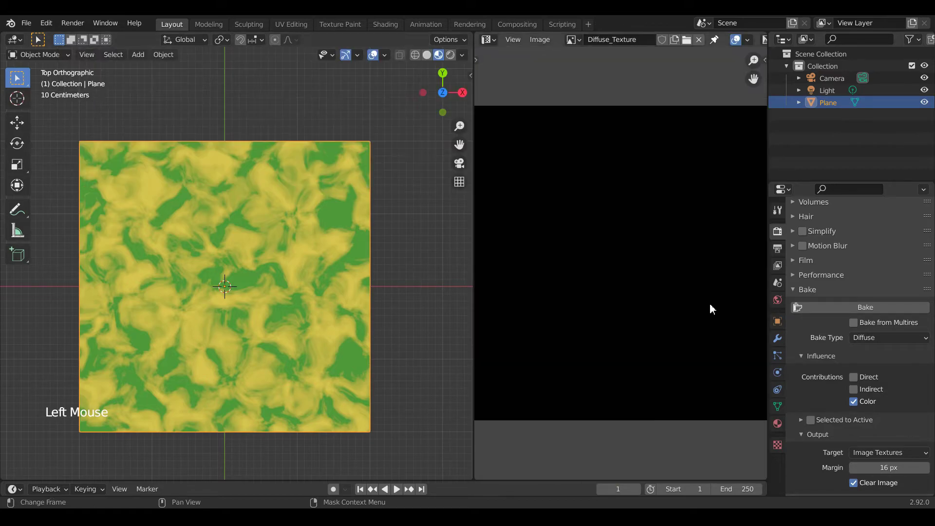
Step: Start the Diffuse bake into the Diffuse_Texture image
scroll(down, 3)
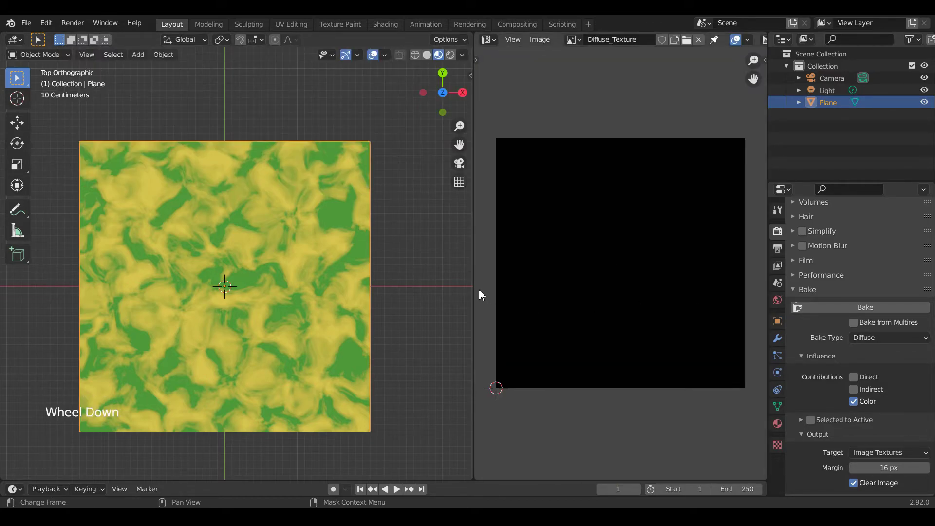
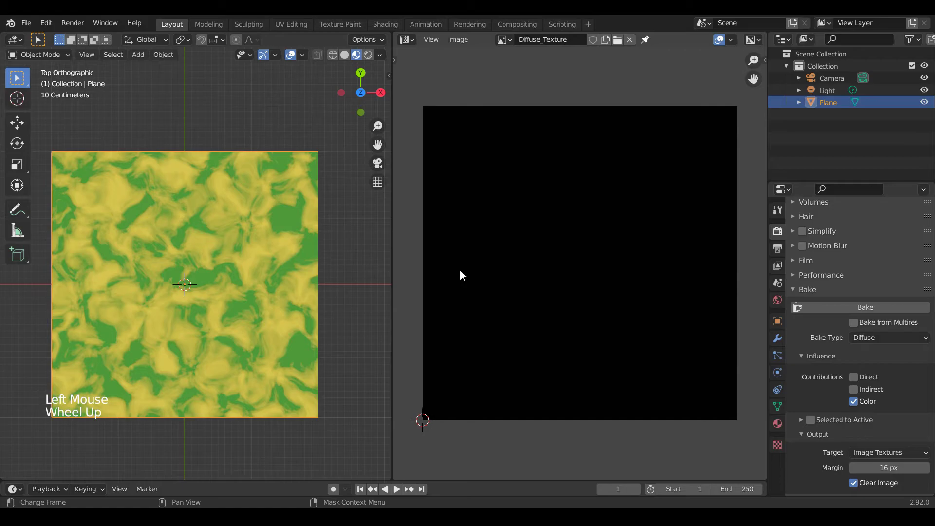
click(860, 312)
scroll(up, 3)
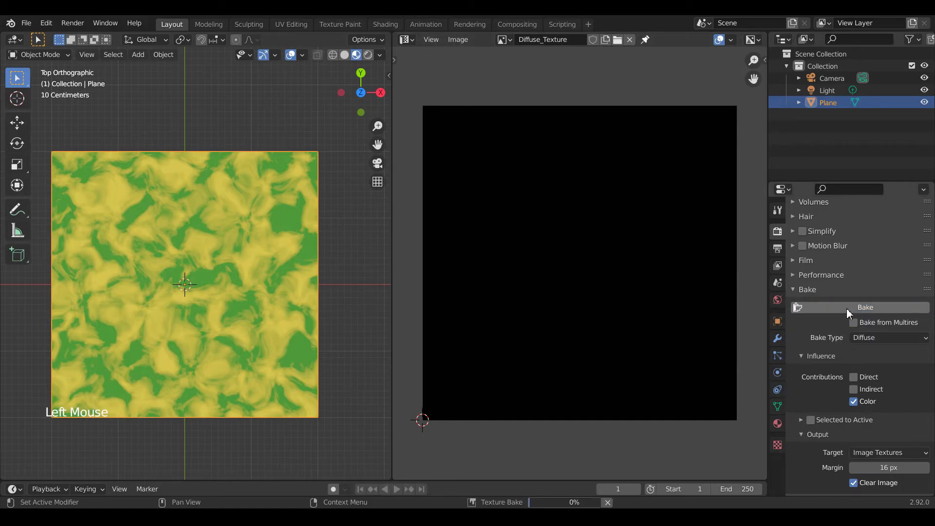